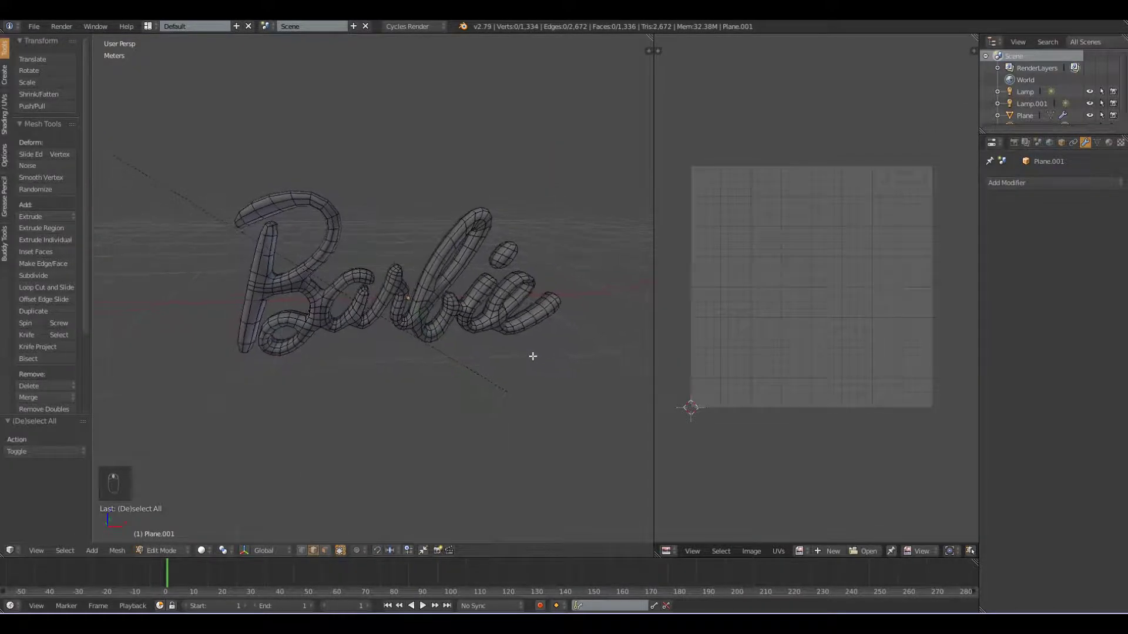
Preview the Barbie text with rendered shading, then return to normal viewport shading.
key("shift+z")
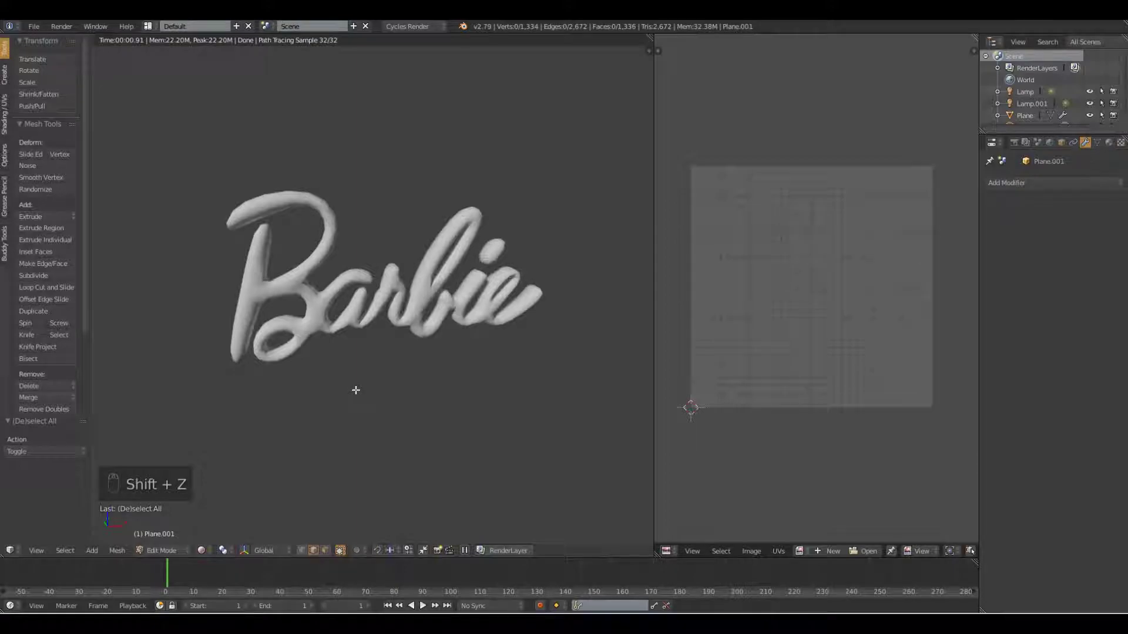
key("shift+z")
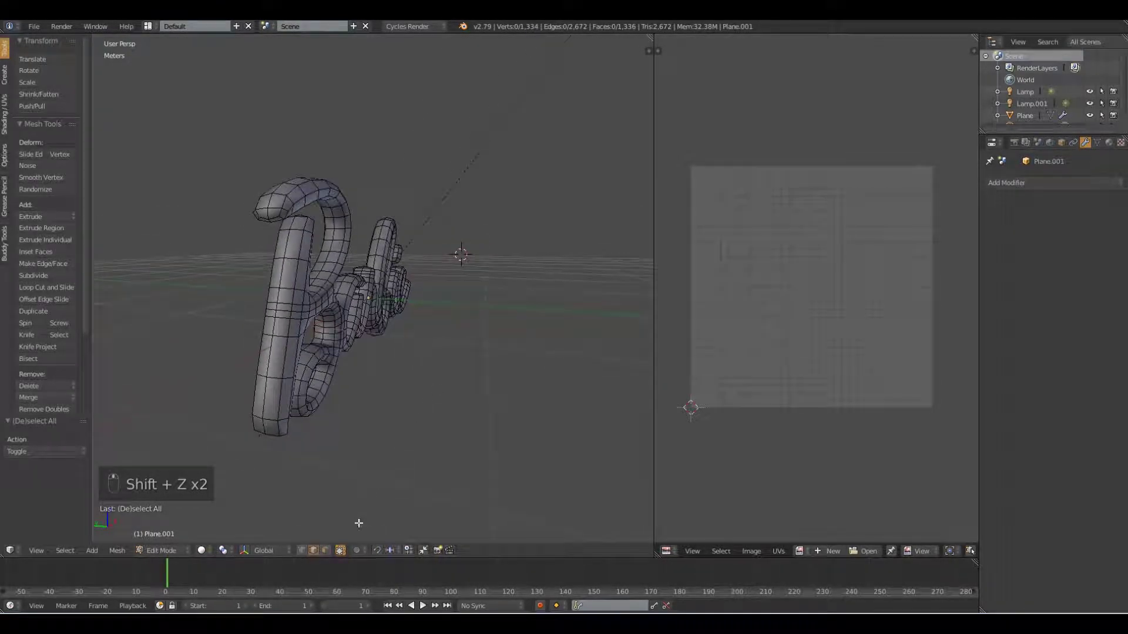
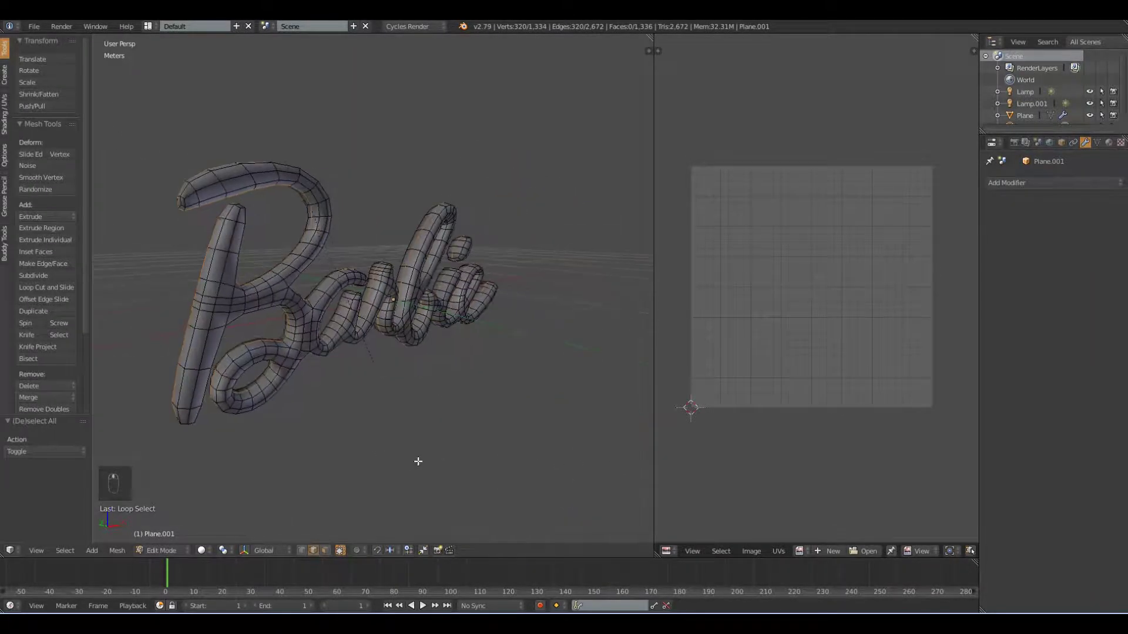
Mark the seams, select the entire text mesh and unwrap it into UV islands.
key("ctrl+e")
left_click_drag(366, 388, 472, 357)
key("a")
key("a")
key("u")
left_click_drag(473, 363, 463, 315)
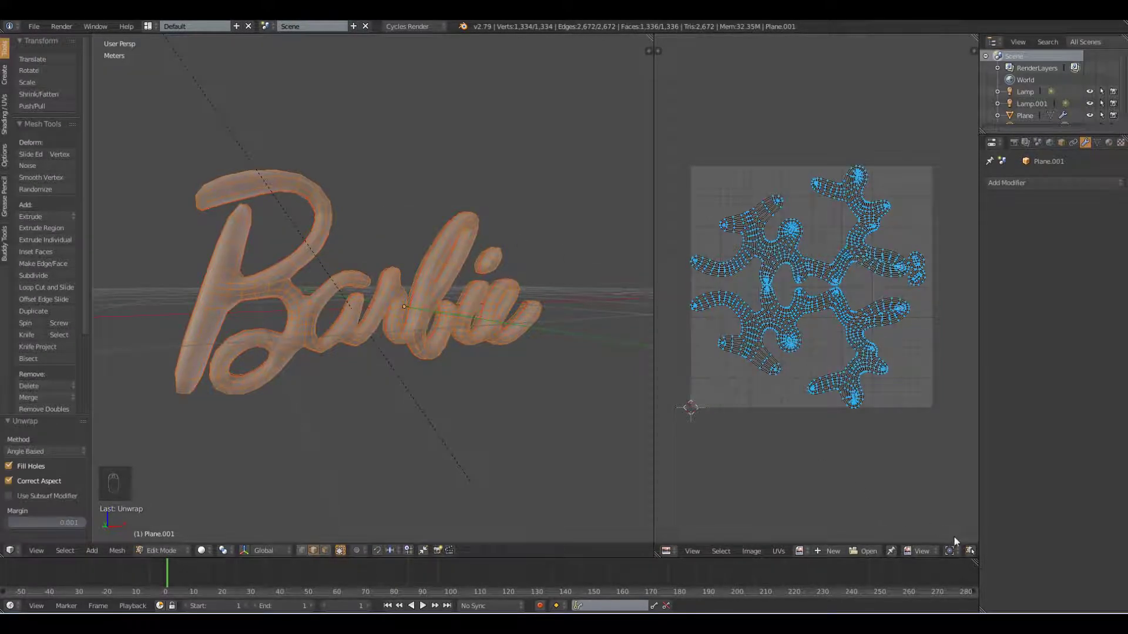
Select all UV islands and scale them down slightly around the 2D cursor pivot.
right_click(860, 322)
left_click_drag(860, 323, 843, 266)
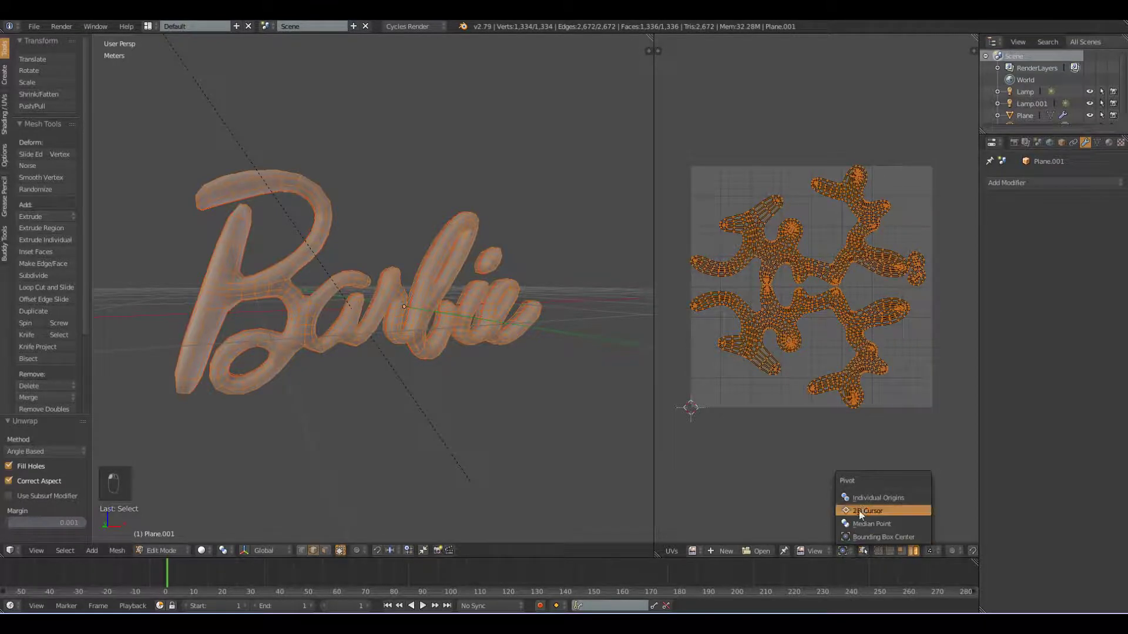
left_click_drag(867, 504, 893, 493)
key("s")
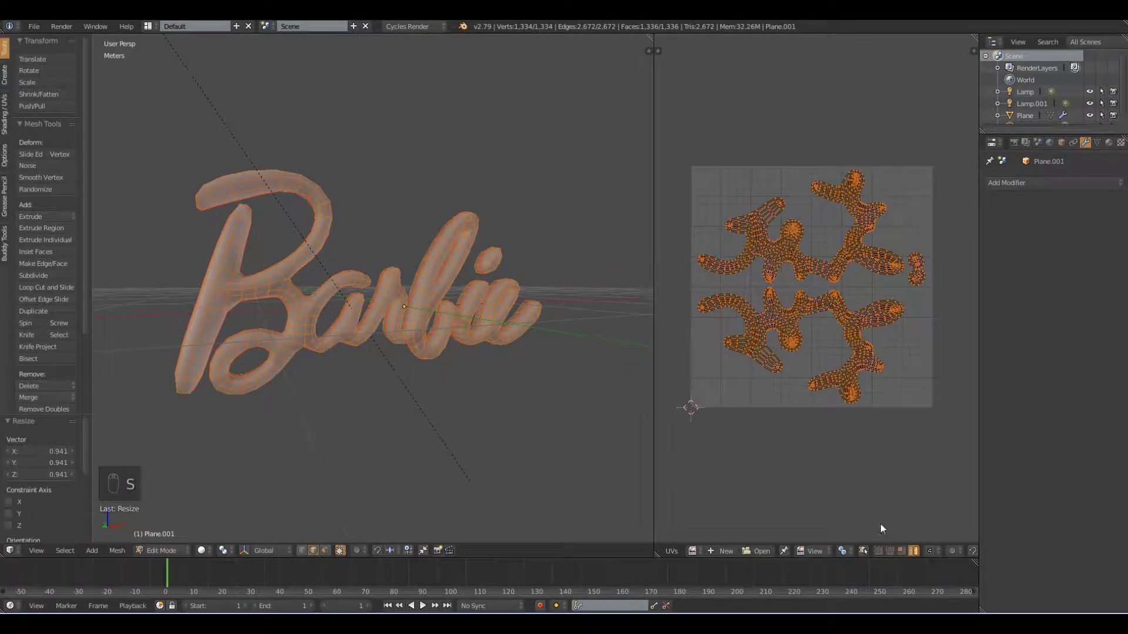
Move the small separate UV island to the lower right of the UV square.
right_click(919, 266)
left_click_drag(918, 266, 948, 412)
key("g")
left_click(919, 282)
key("g")
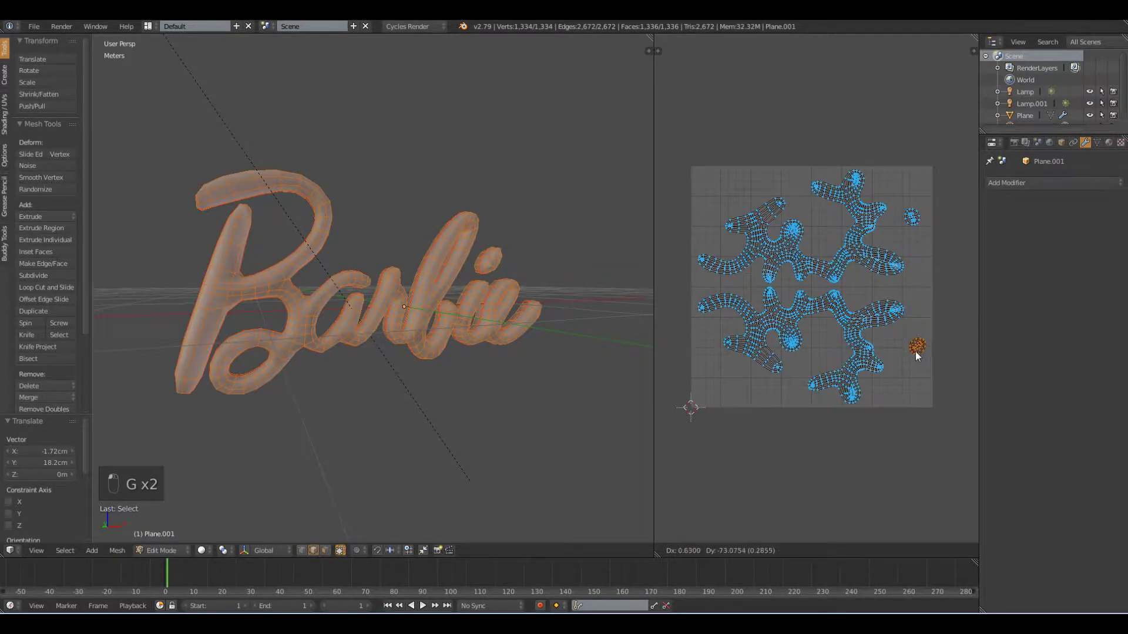
left_click_drag(916, 367, 905, 354)
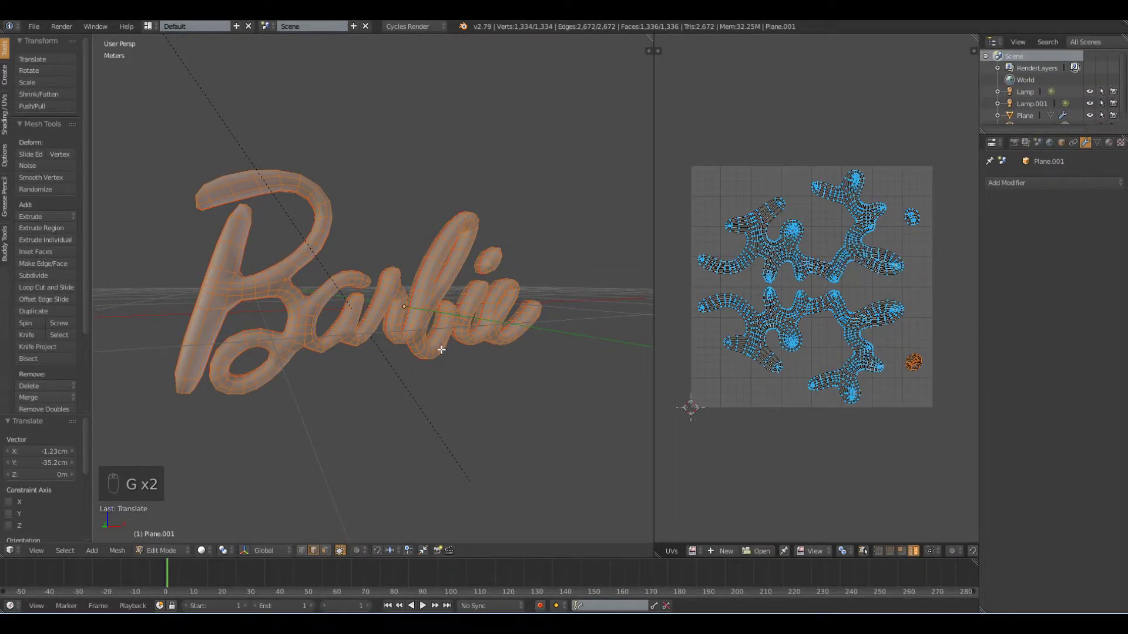